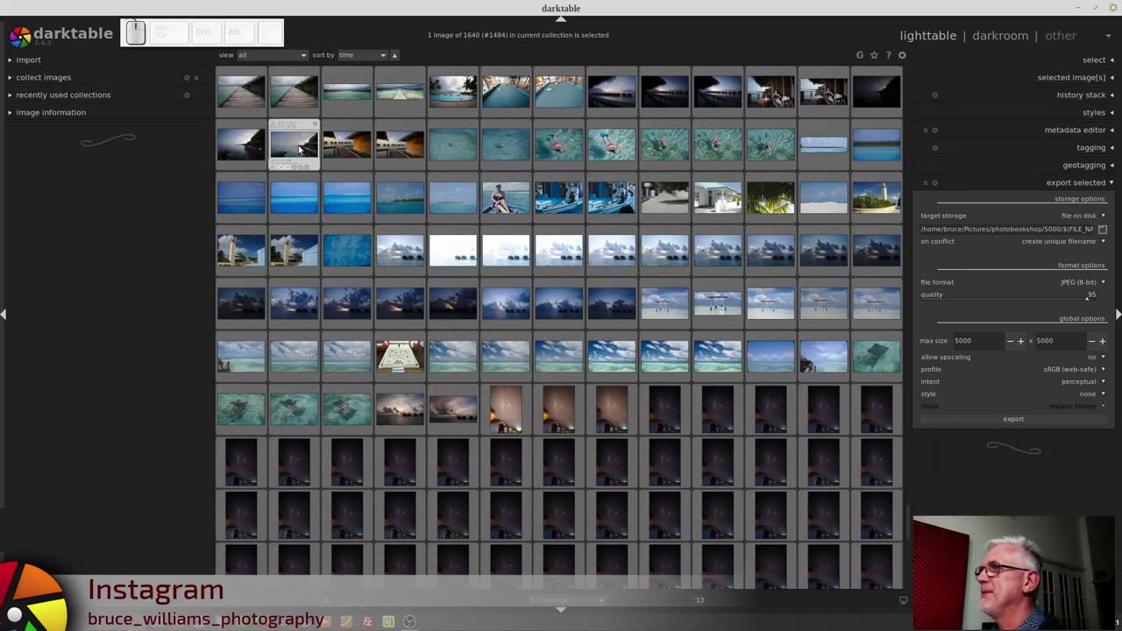
Expand the graduated density module to show its settings.
{"action": "left_click", "coordinate": [300, 147]}
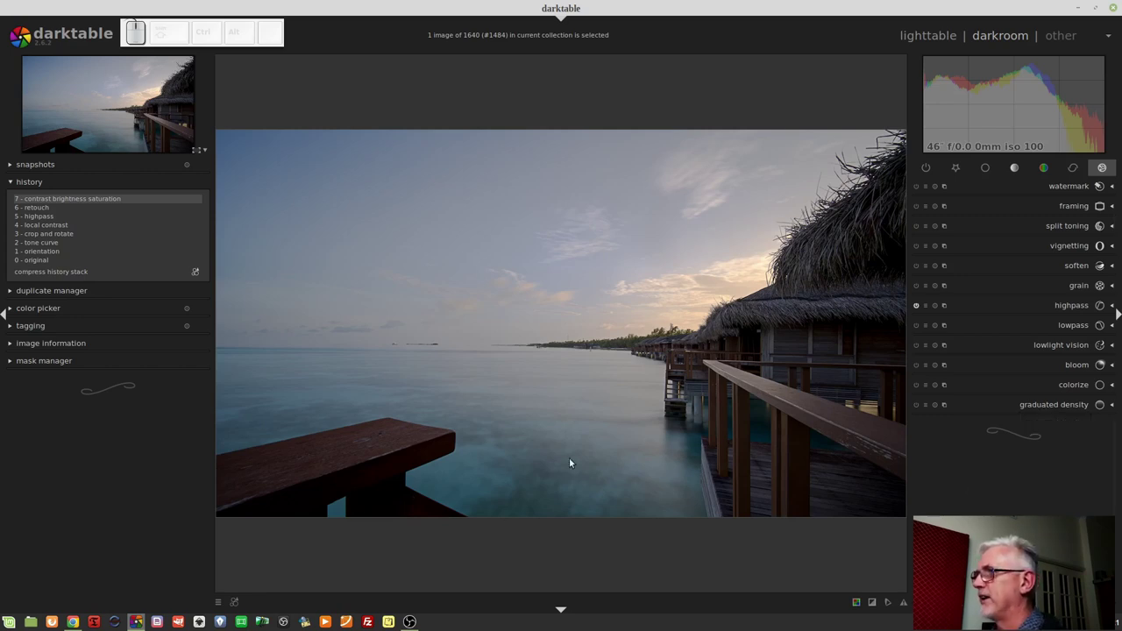
Enable the graduated density filter at its default 1.00 EV density.
{"action": "left_click", "coordinate": [1046, 403]}
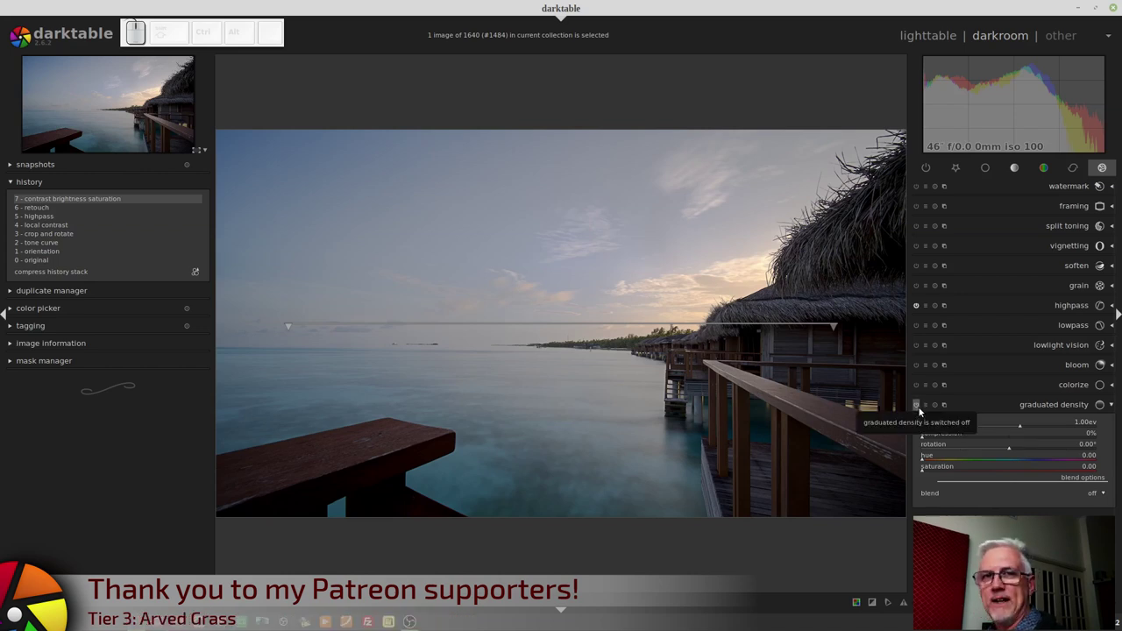
{"action": "left_click", "coordinate": [923, 409]}
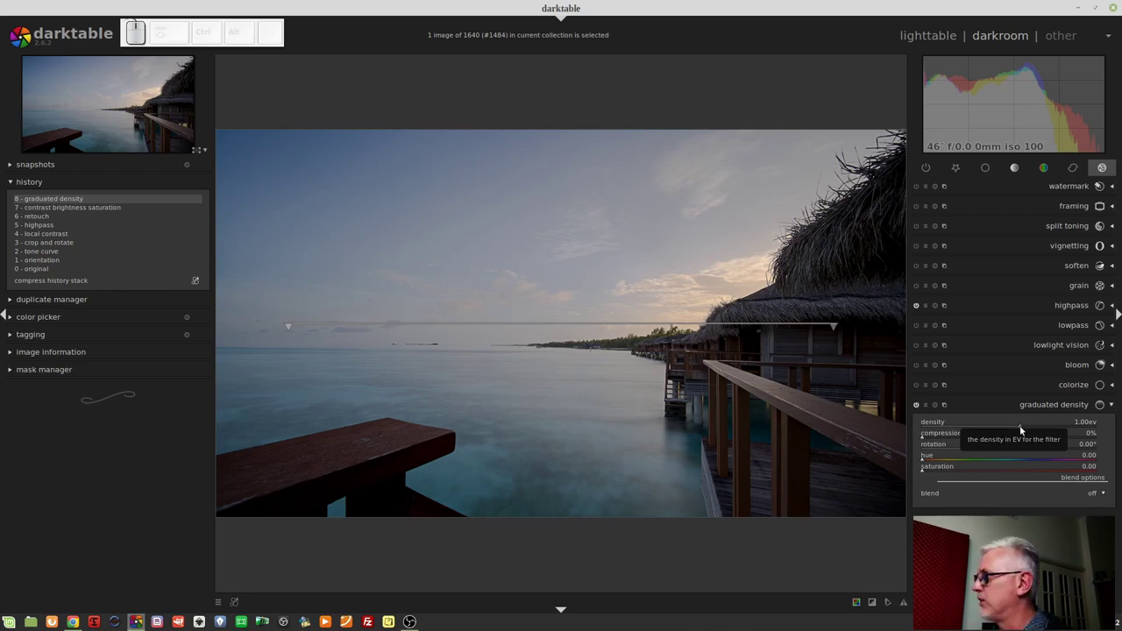
Set the filter density to 2 EV by precise entry.
{"action": "right_click", "coordinate": [1023, 428]}
{"action": "key", "text": "KP_2"}
{"action": "key", "text": "KP_Enter"}
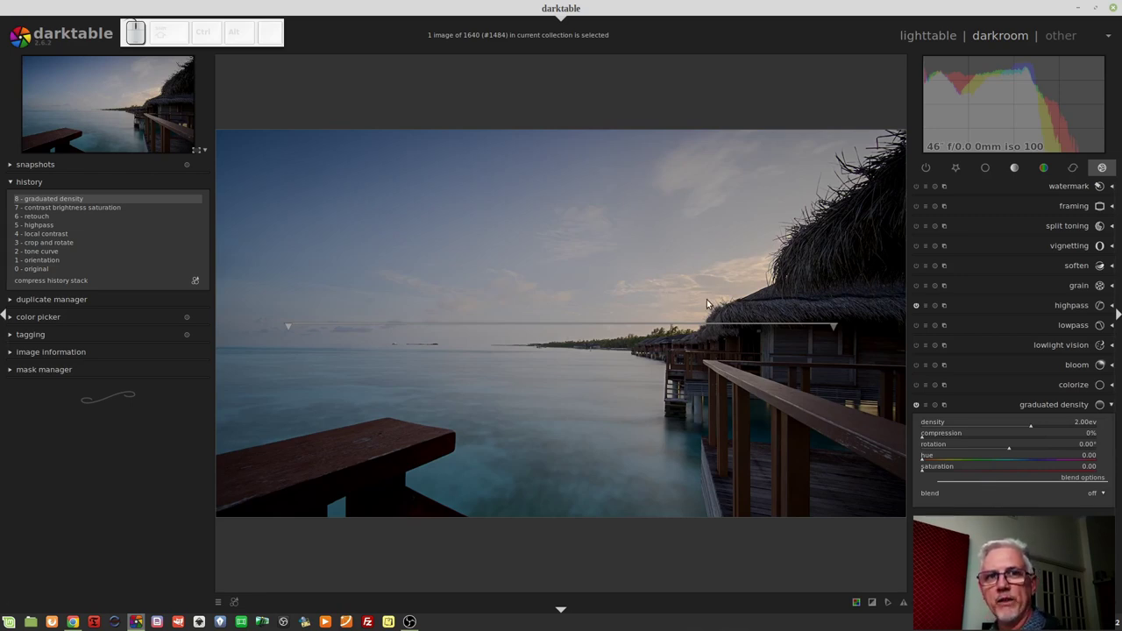
Raise the filter density further to 3 EV.
{"action": "right_click", "coordinate": [1035, 427]}
{"action": "key", "text": "KP_3"}
{"action": "key", "text": "KP_Enter"}
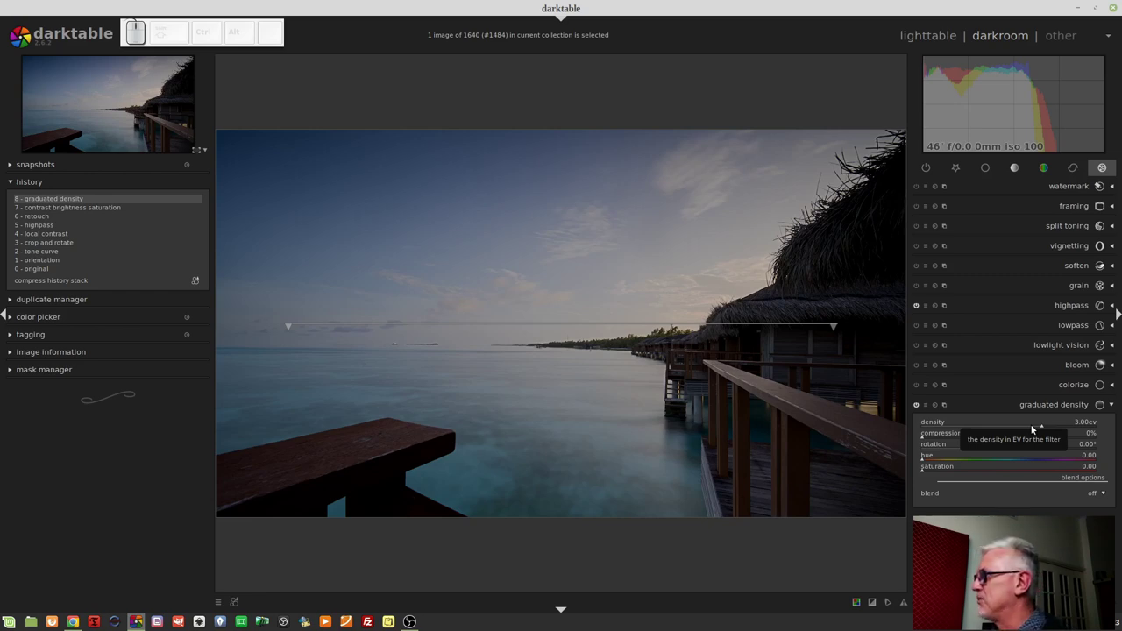
Return the filter density to 2 EV by precise entry.
{"action": "right_click", "coordinate": [1036, 426]}
{"action": "key", "text": "KP_2"}
{"action": "key", "text": "KP_Enter"}
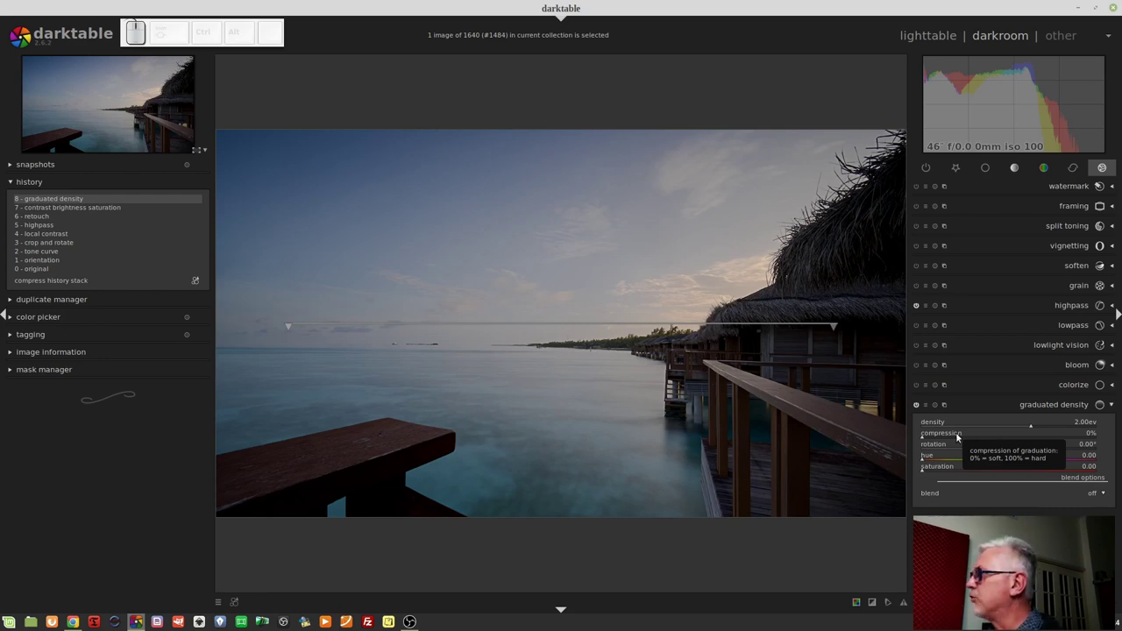
Set the gradient compression to 63% for a softer transition.
{"action": "left_click_drag", "start_coordinate": [969, 435], "coordinate": [1092, 446]}
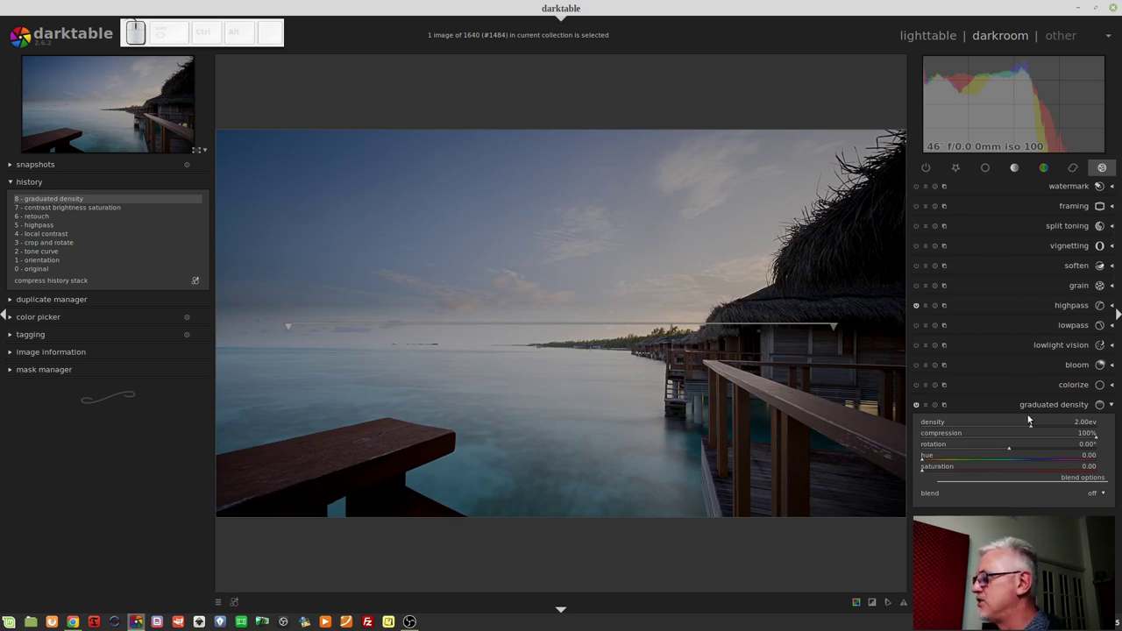
{"action": "left_click", "coordinate": [1035, 439]}
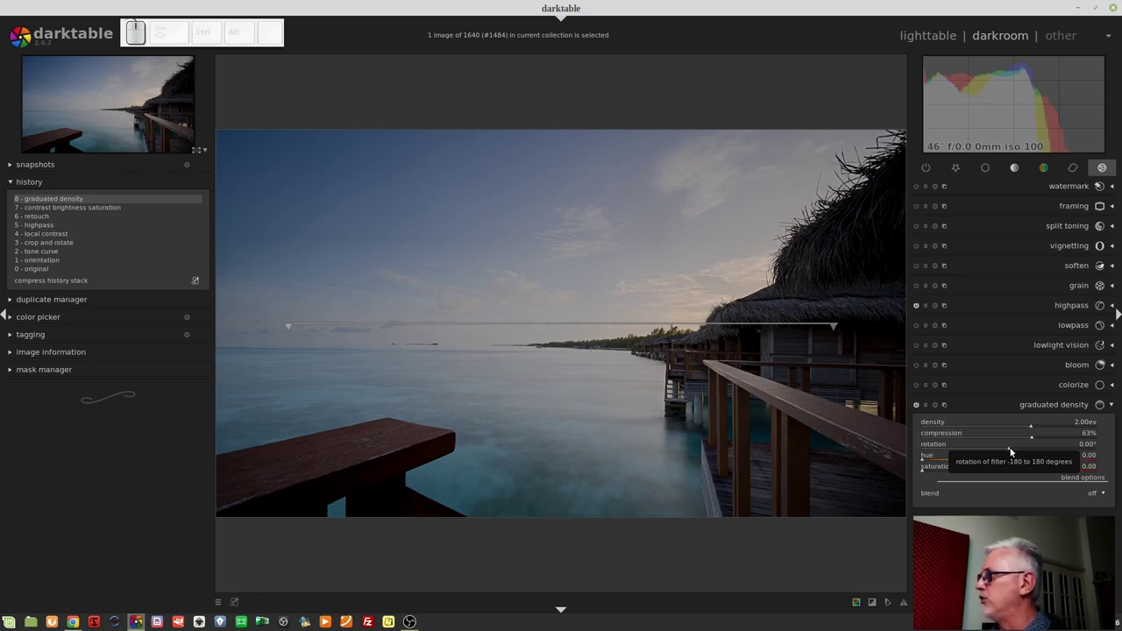
{"action": "left_click_drag", "start_coordinate": [940, 447], "coordinate": [997, 460]}
{"action": "right_click", "coordinate": [1015, 450]}
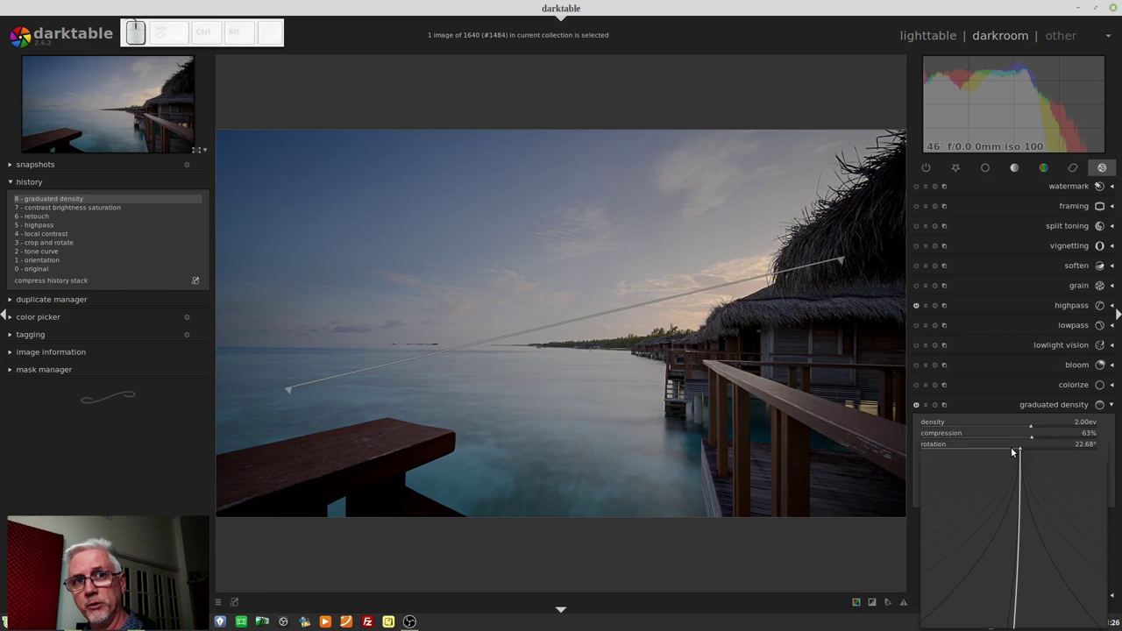
{"action": "key", "text": "KP_0"}
Confirm the current slider entry, leaving the filter unchanged.
{"action": "key", "text": "KP_Enter"}
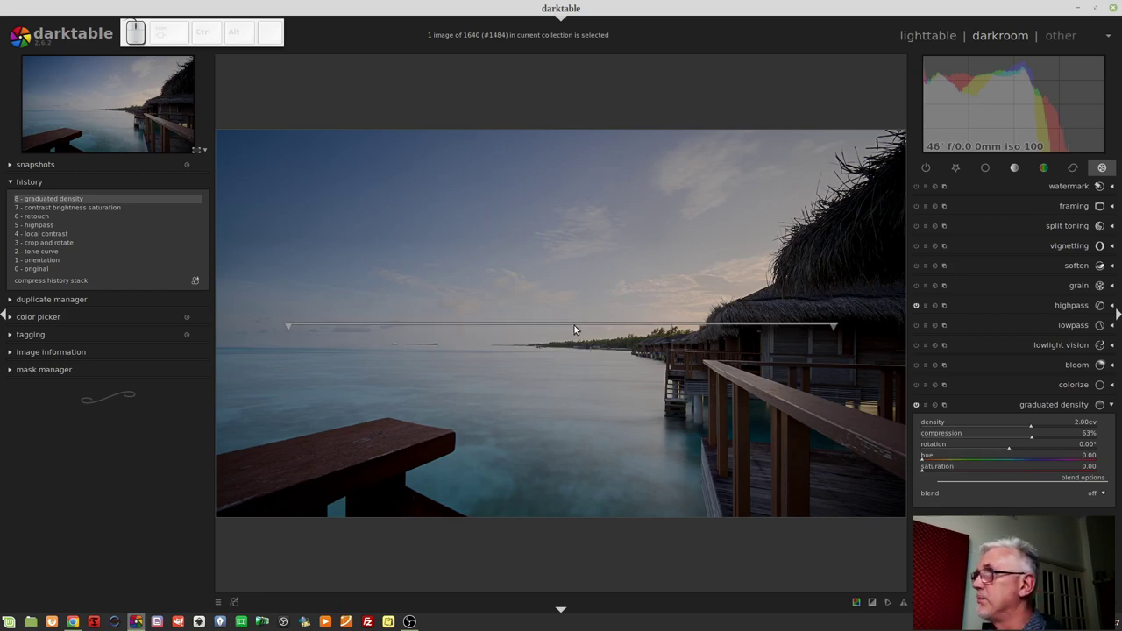
Move the transition line up into the sky, then back down just above the horizon.
{"action": "left_click_drag", "start_coordinate": [575, 325], "coordinate": [581, 255]}
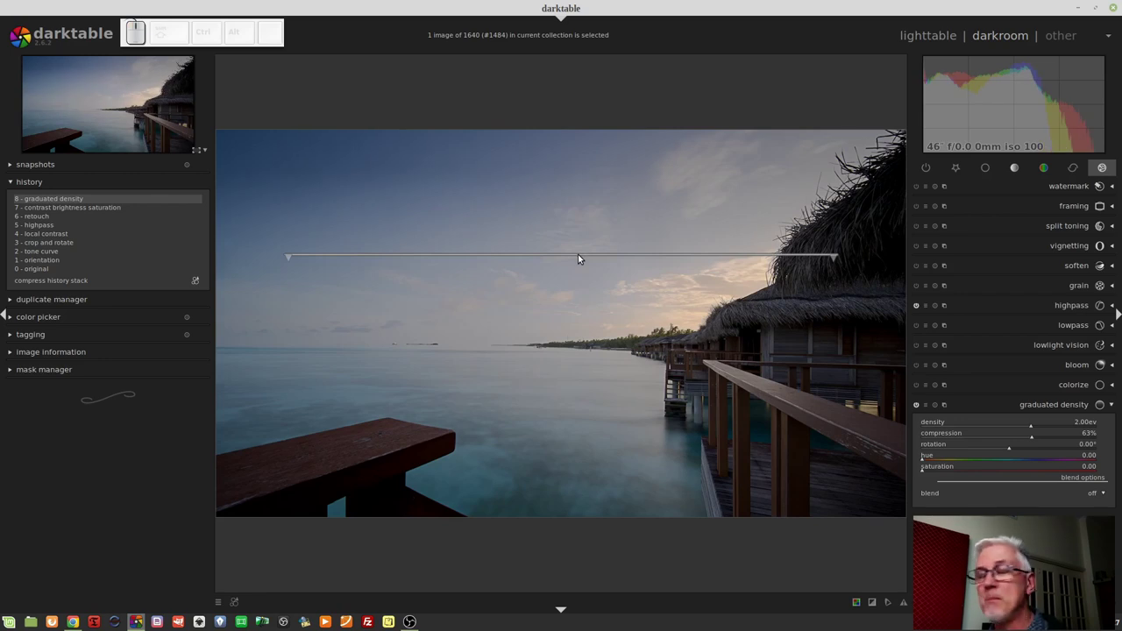
{"action": "left_click_drag", "start_coordinate": [579, 257], "coordinate": [606, 318]}
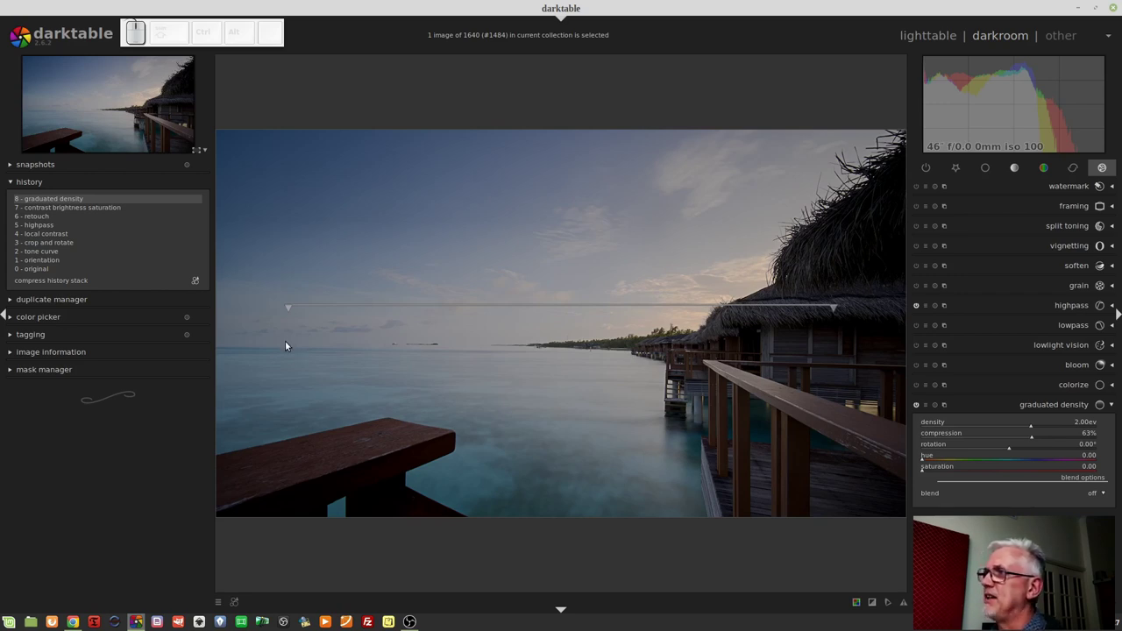
Rotate the gradient through diagonal and vertical positions, ending level along the horizon at 0.08°.
{"action": "left_click_drag", "start_coordinate": [287, 343], "coordinate": [735, 346]}
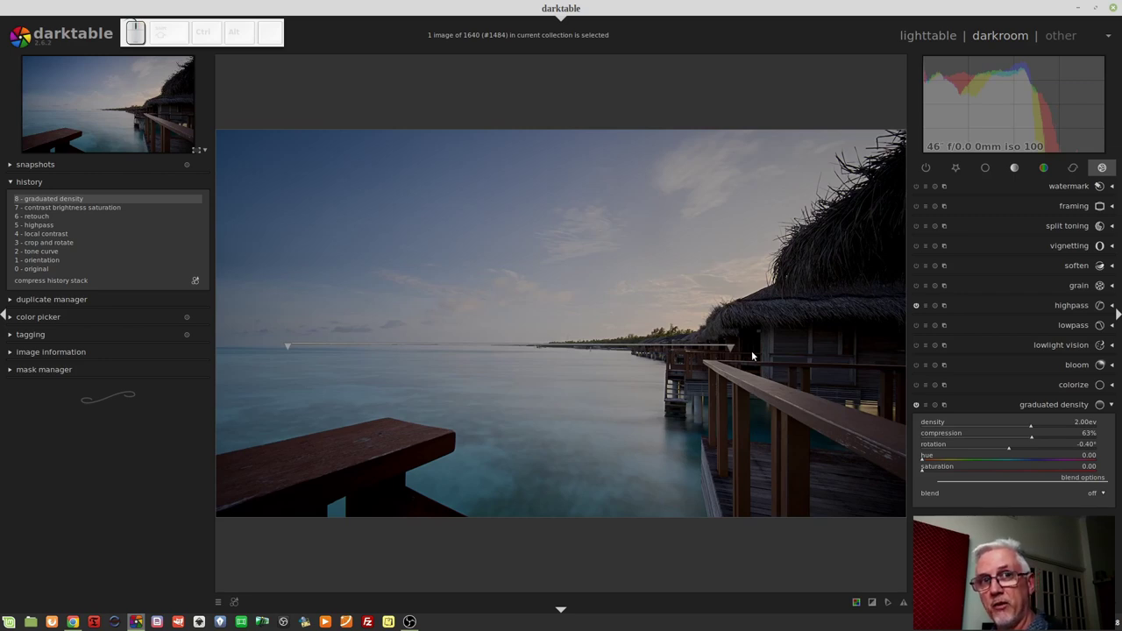
{"action": "left_click_drag", "start_coordinate": [779, 357], "coordinate": [490, 341]}
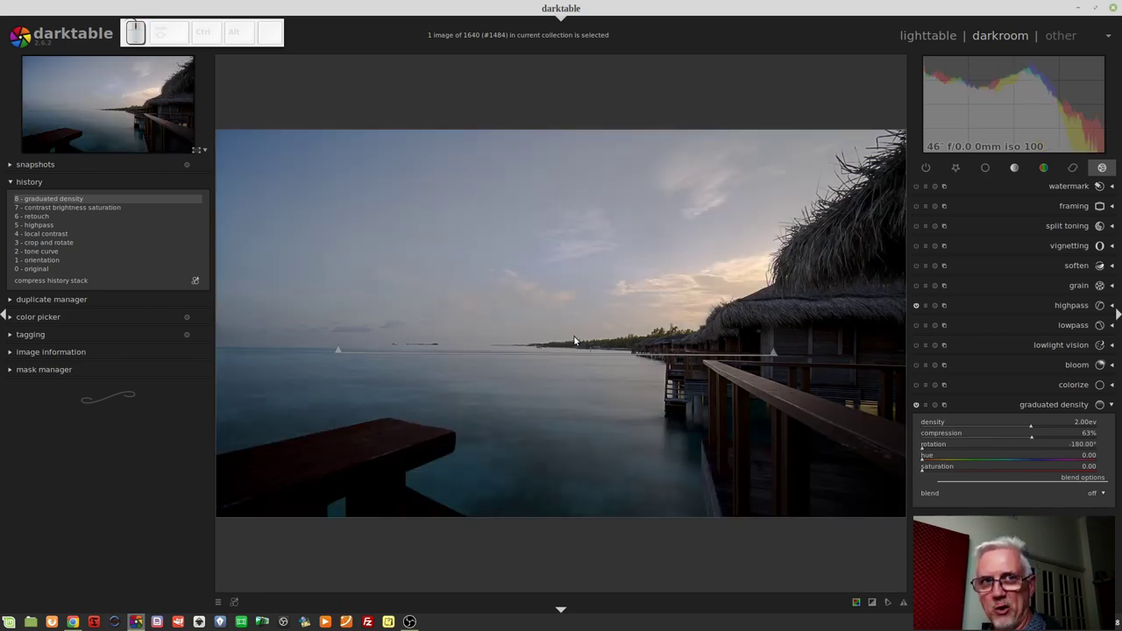
{"action": "left_click_drag", "start_coordinate": [577, 337], "coordinate": [575, 473]}
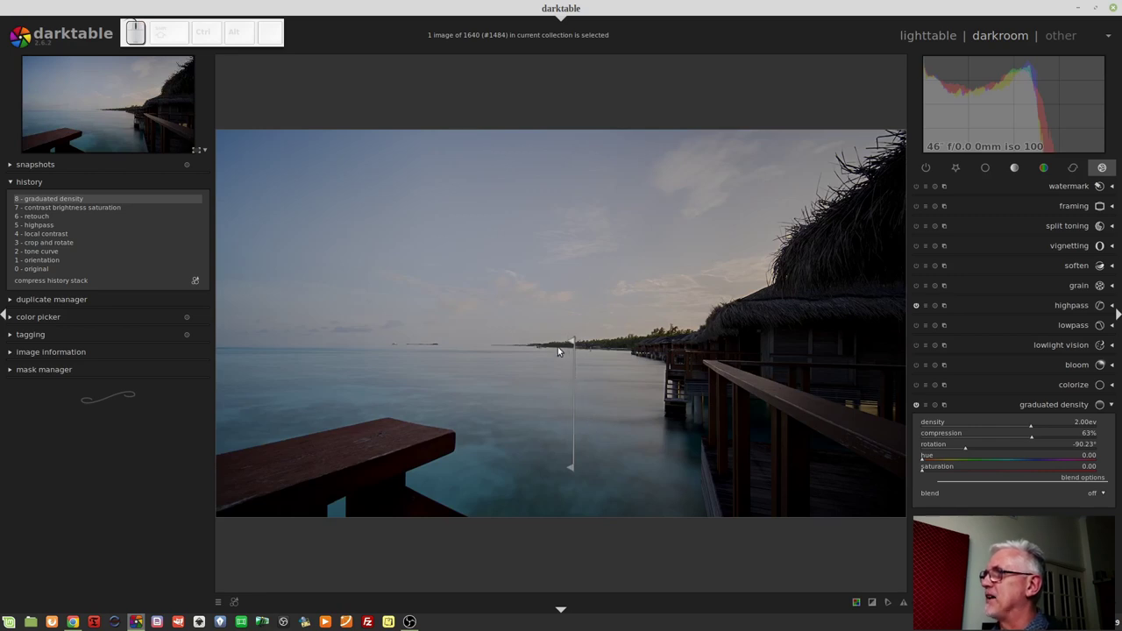
{"action": "left_click_drag", "start_coordinate": [555, 352], "coordinate": [578, 213]}
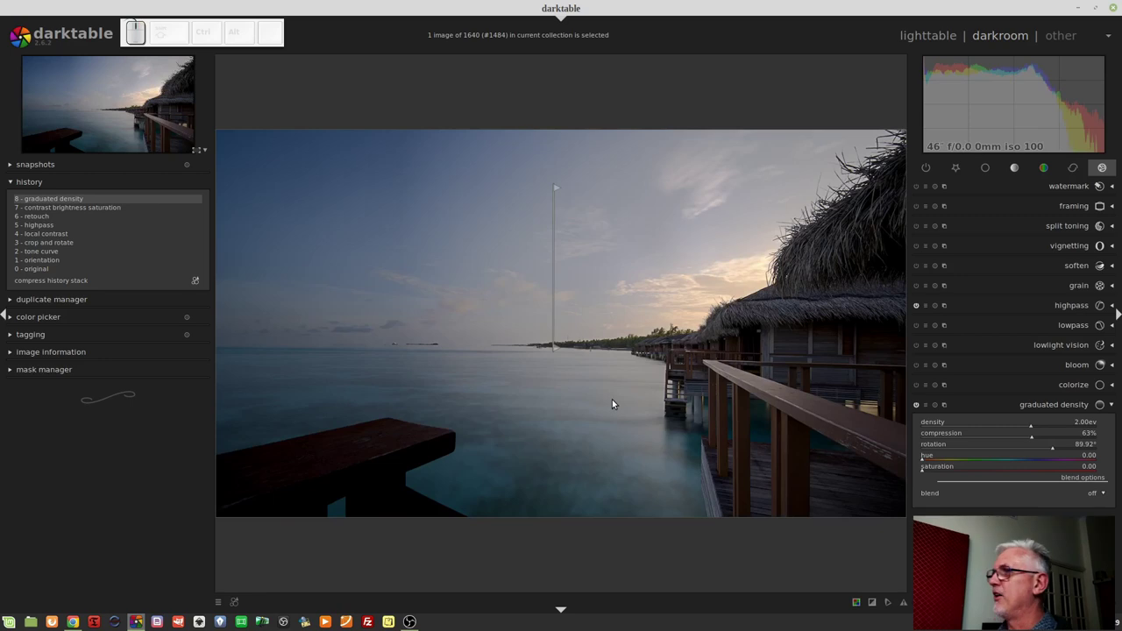
{"action": "left_click_drag", "start_coordinate": [306, 349], "coordinate": [767, 373]}
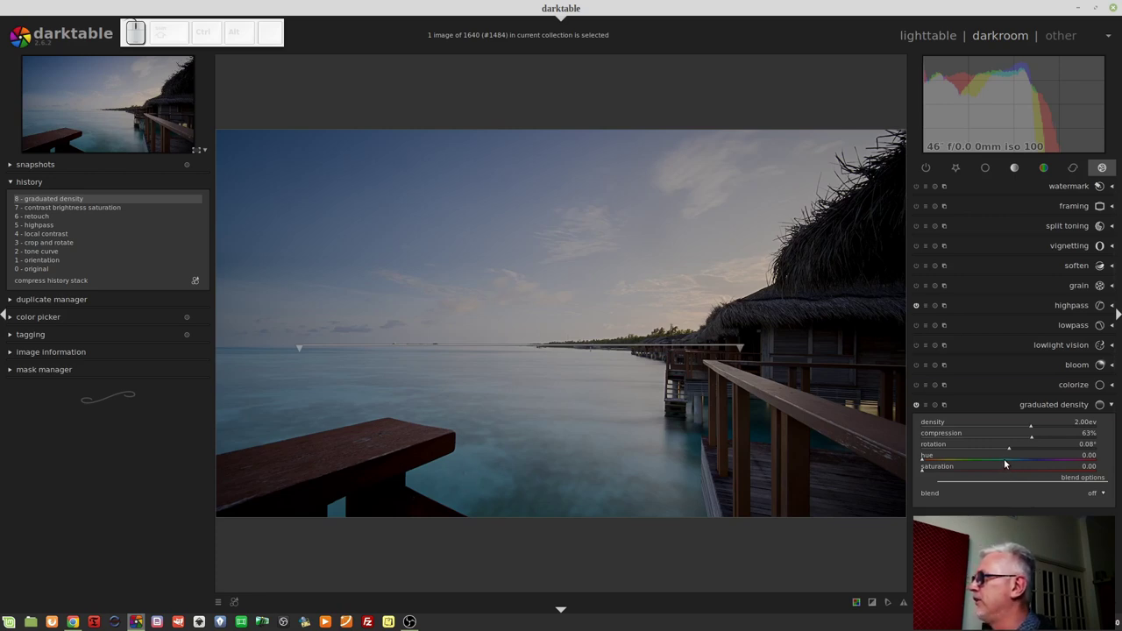
Tint the filter, pushing hue and saturation toward a vivid purple sky.
{"action": "left_click", "coordinate": [1007, 462]}
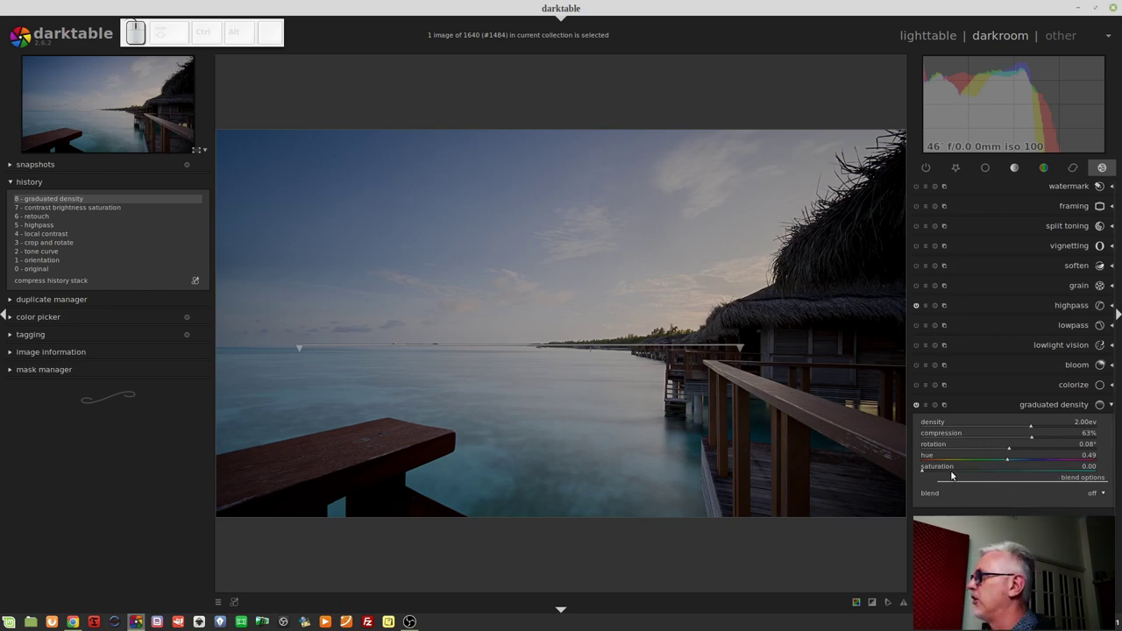
{"action": "left_click", "coordinate": [956, 472]}
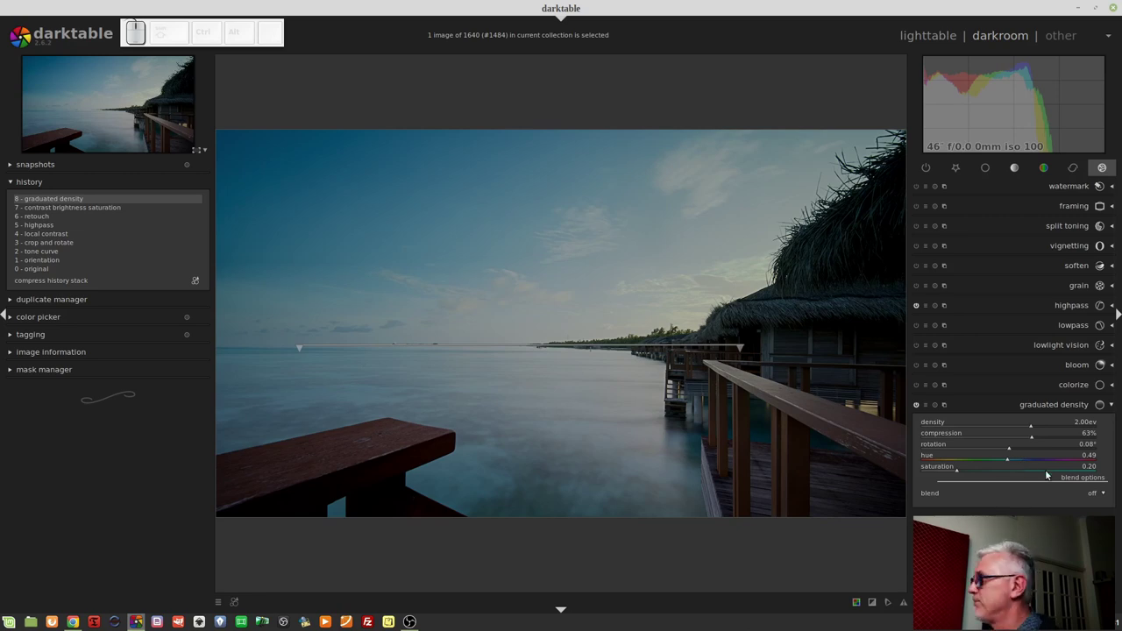
{"action": "left_click", "coordinate": [1048, 458]}
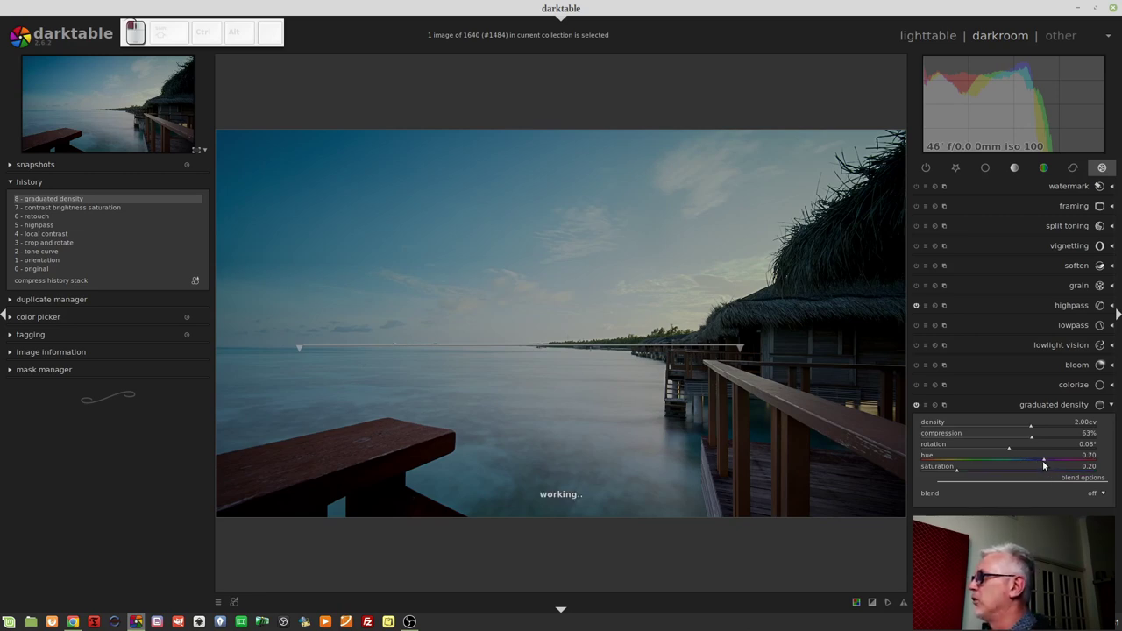
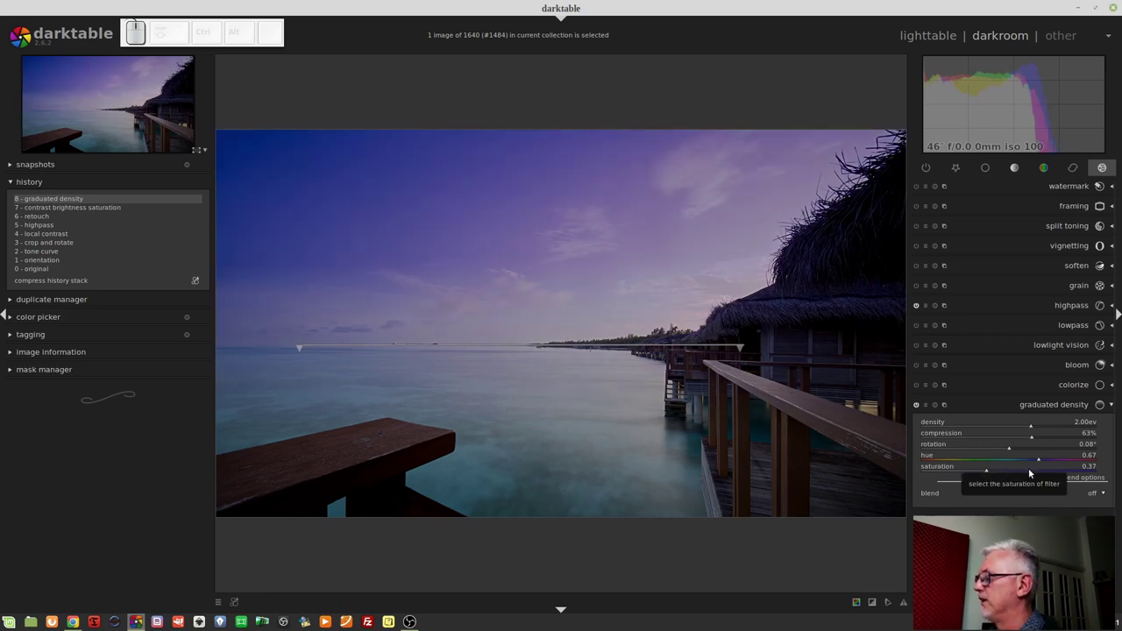
{"action": "left_click", "coordinate": [1030, 469]}
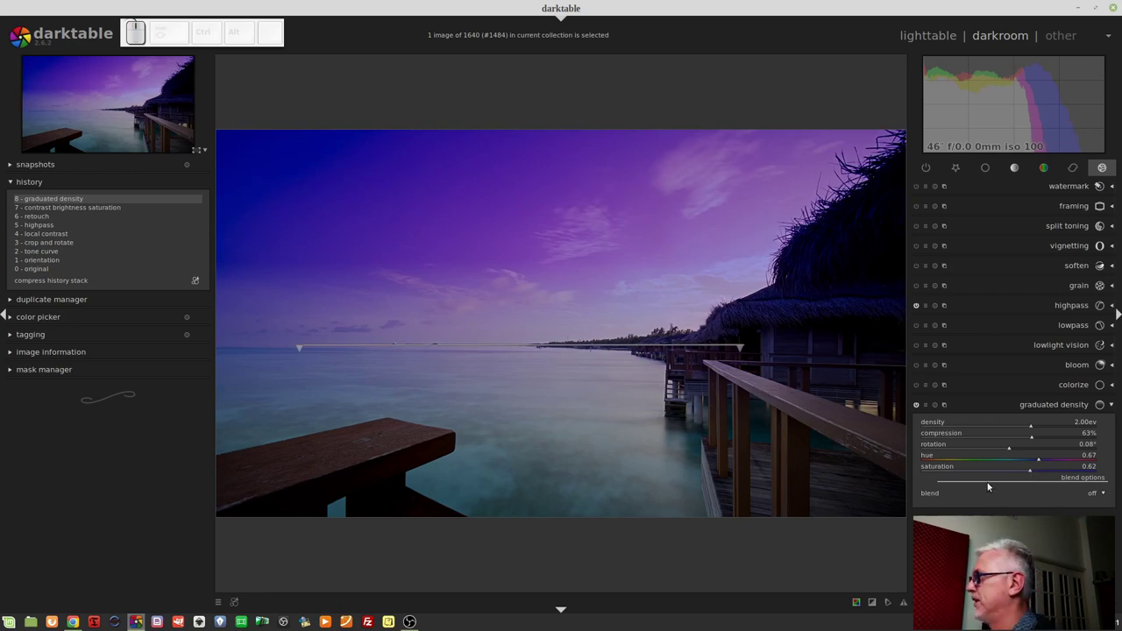
{"action": "left_click", "coordinate": [955, 474]}
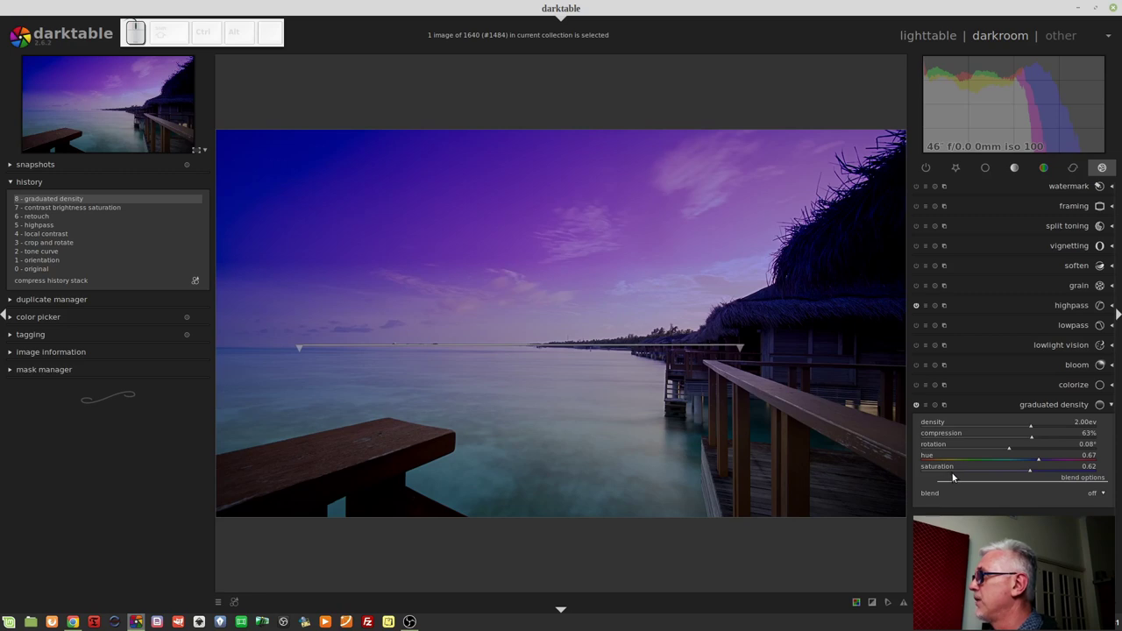
Pull the tint back to hue 0.50, saturation 0.09 for a faint teal.
{"action": "left_click", "coordinate": [939, 471]}
{"action": "left_click", "coordinate": [1011, 461]}
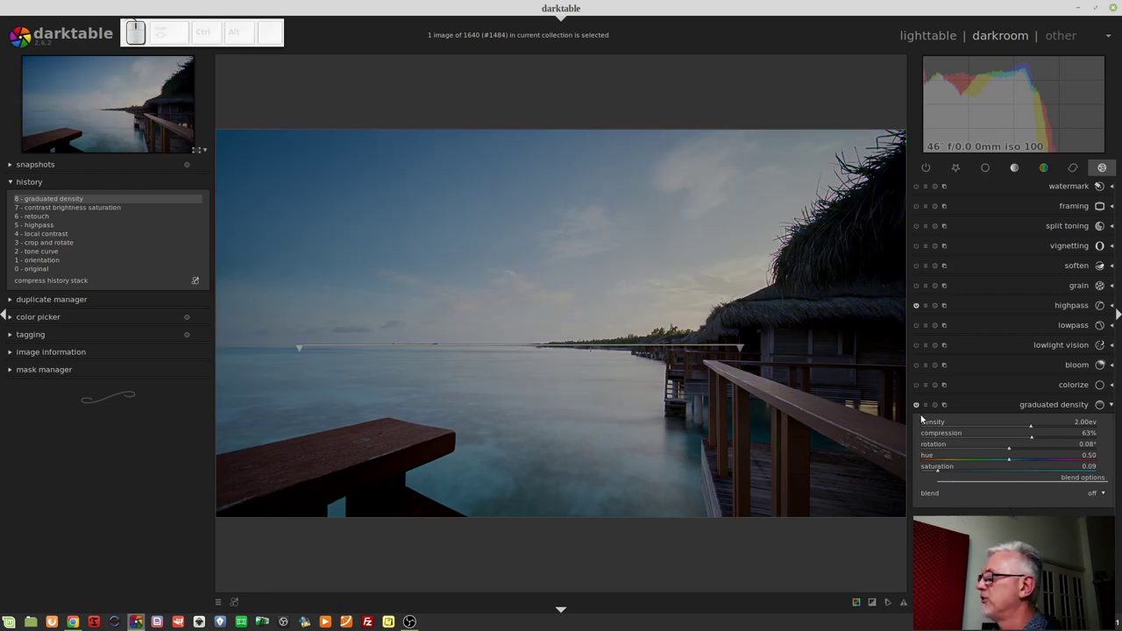
{"action": "left_click", "coordinate": [920, 407]}
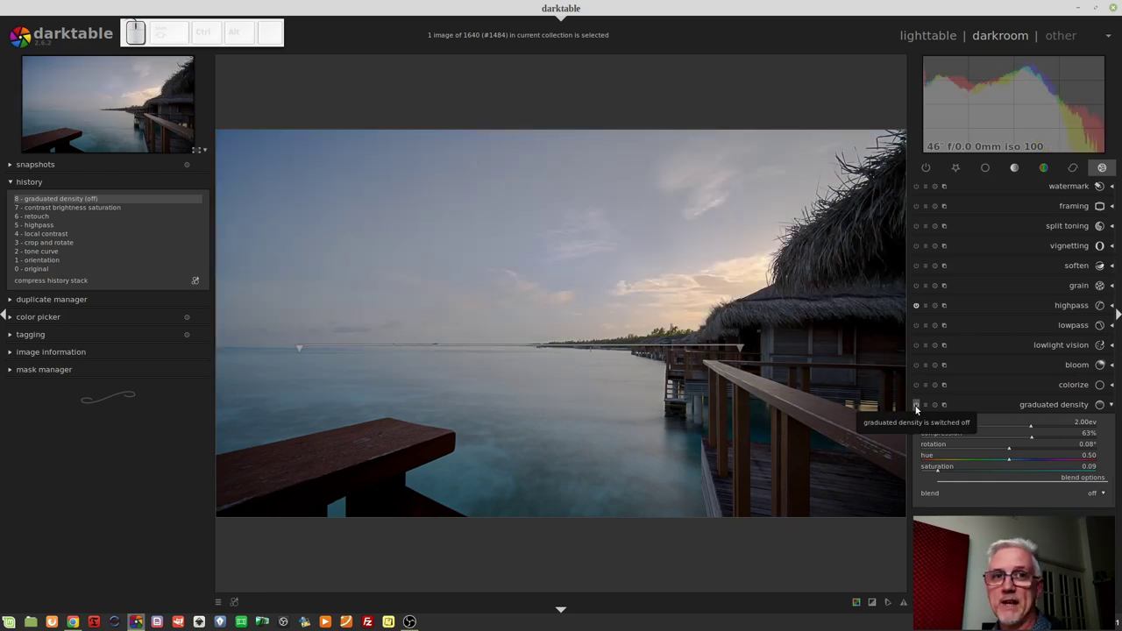
{"action": "left_click", "coordinate": [919, 407]}
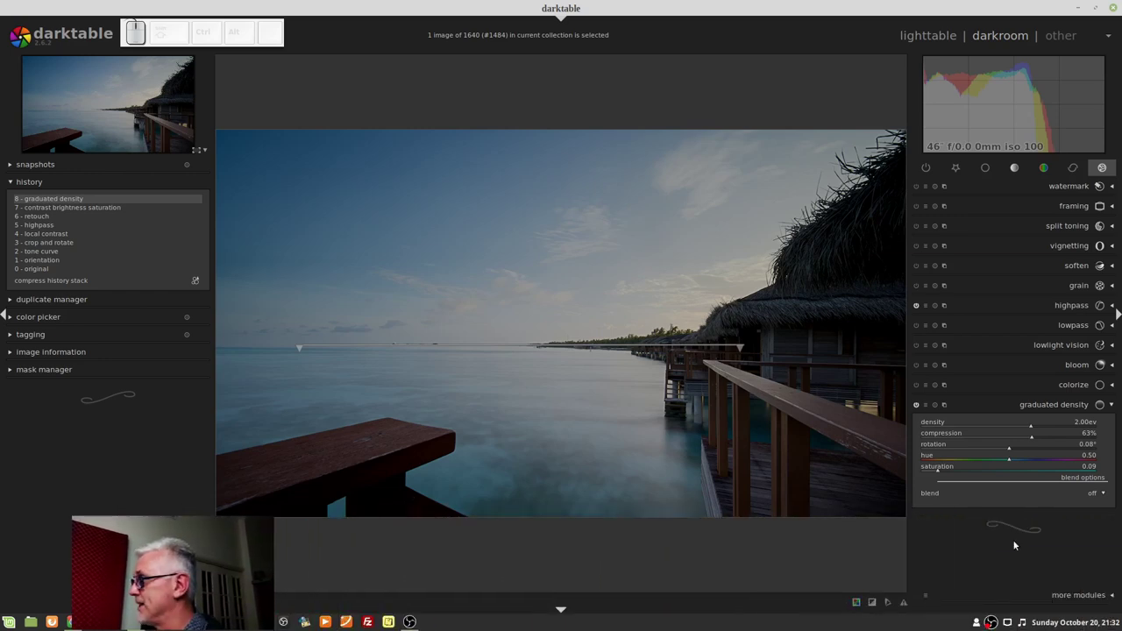
Apply a parametric lightness mask limited to bright areas, with mask display on.
{"action": "left_click", "coordinate": [1097, 495]}
{"action": "left_click", "coordinate": [1074, 530]}
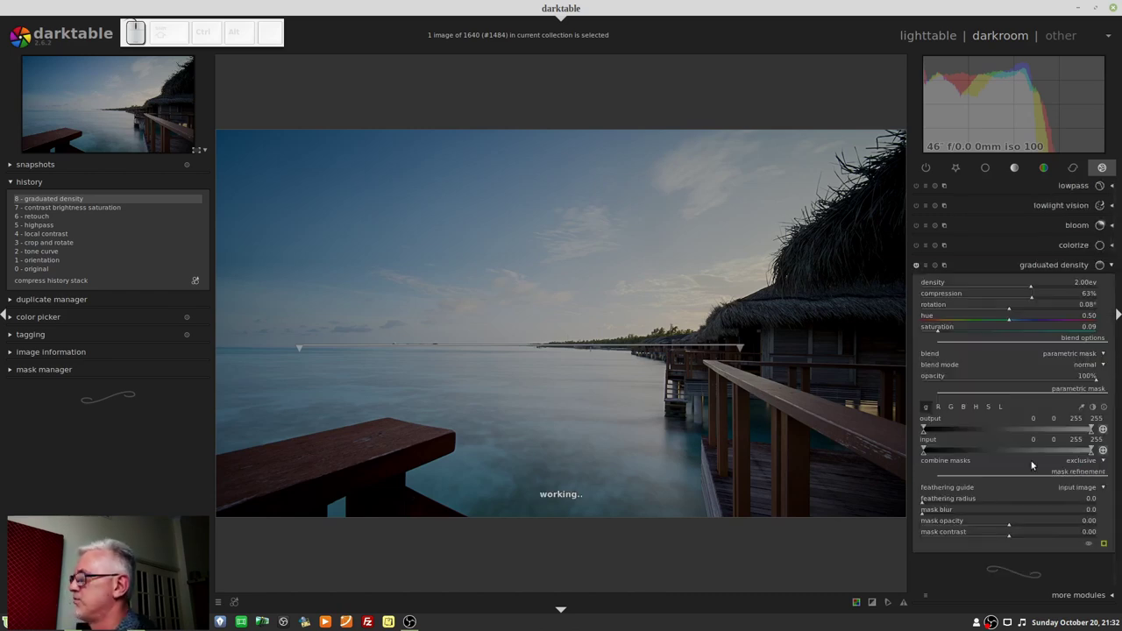
{"action": "left_click", "coordinate": [1004, 412]}
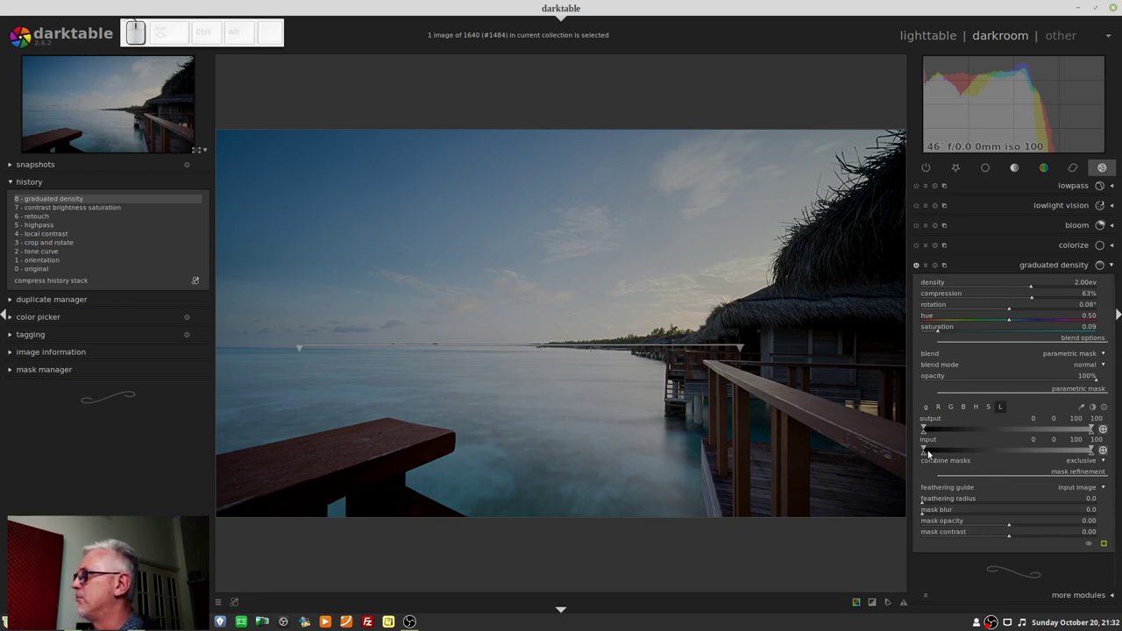
{"action": "left_click_drag", "start_coordinate": [932, 451], "coordinate": [1058, 521]}
{"action": "left_click", "coordinate": [1106, 545]}
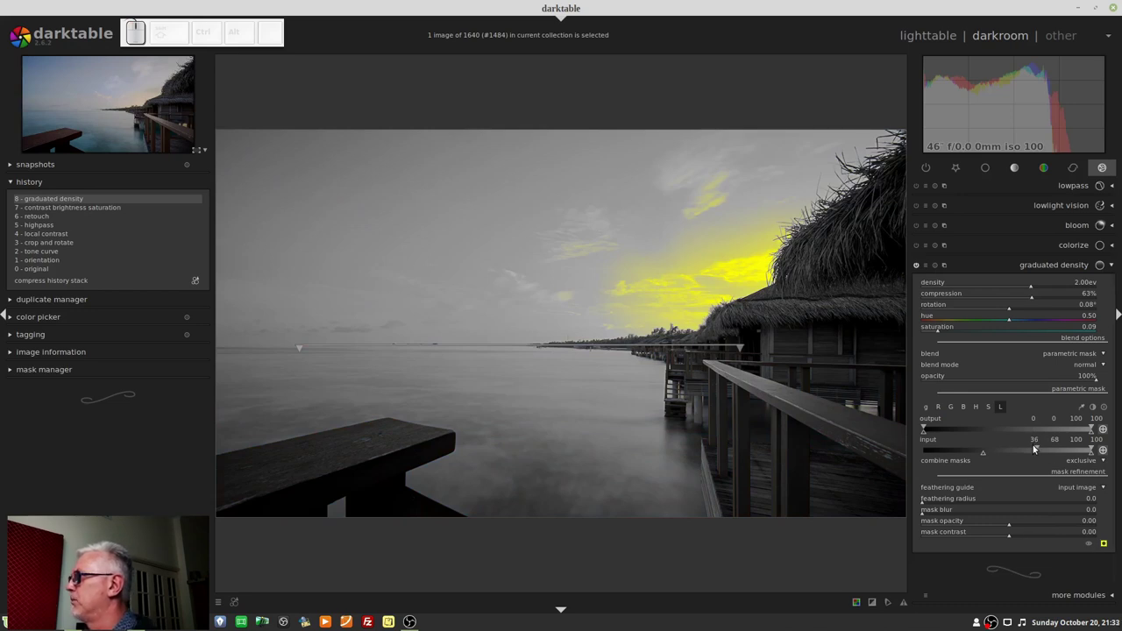
Adjust the mask input range to 11–43 to 100, covering most of the sky.
{"action": "left_click_drag", "start_coordinate": [1031, 447], "coordinate": [1016, 446]}
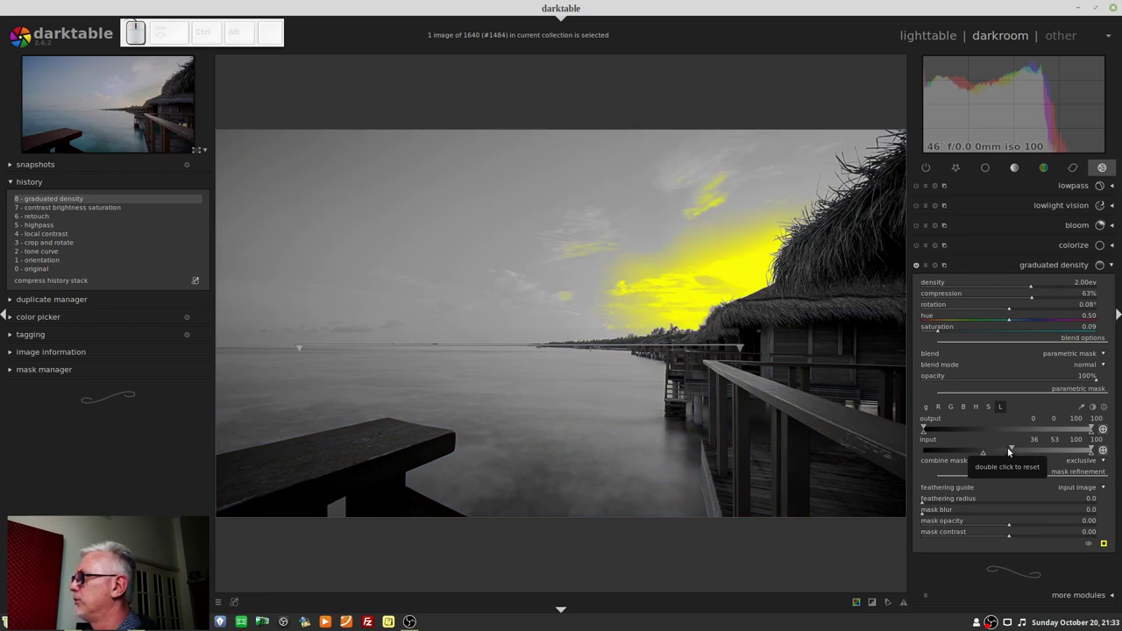
{"action": "left_click_drag", "start_coordinate": [1004, 449], "coordinate": [984, 449]}
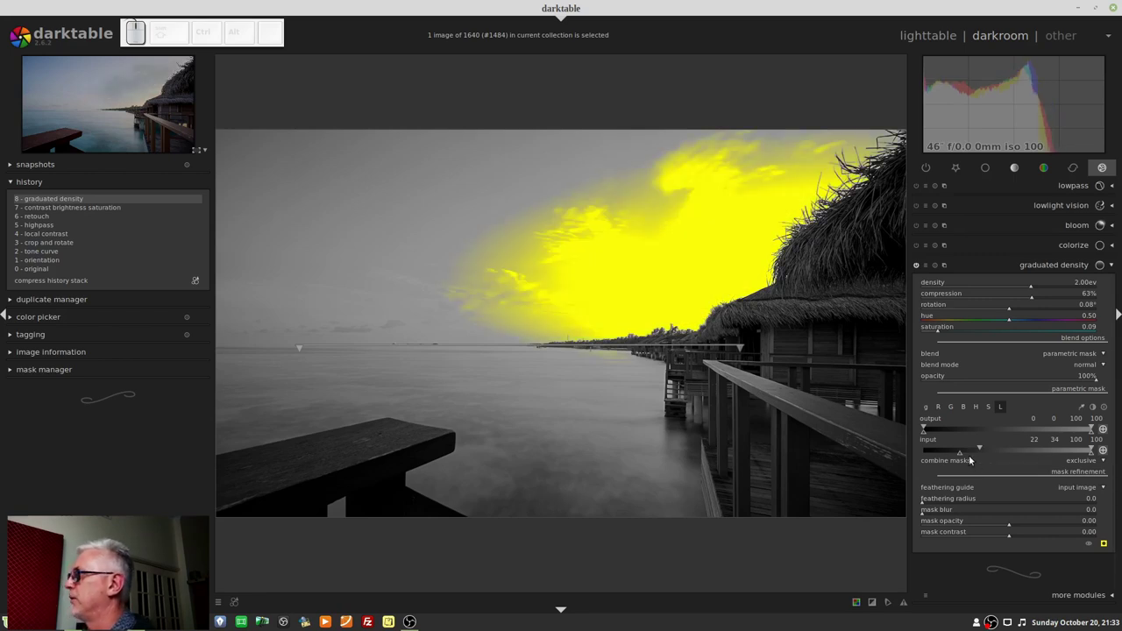
{"action": "left_click", "coordinate": [954, 453]}
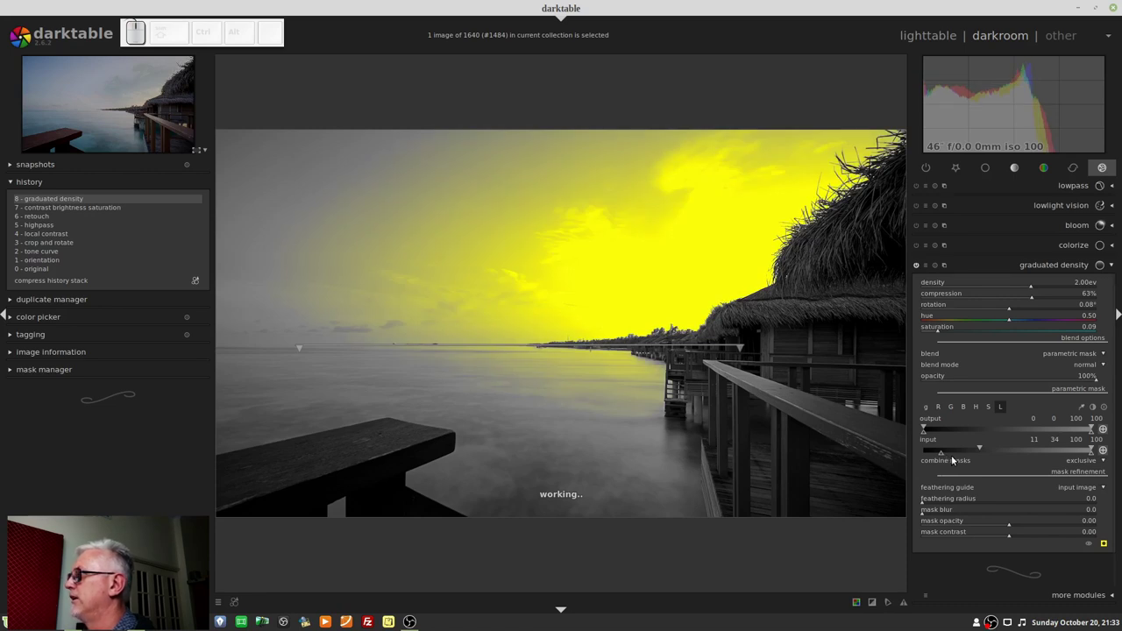
{"action": "left_click", "coordinate": [990, 449]}
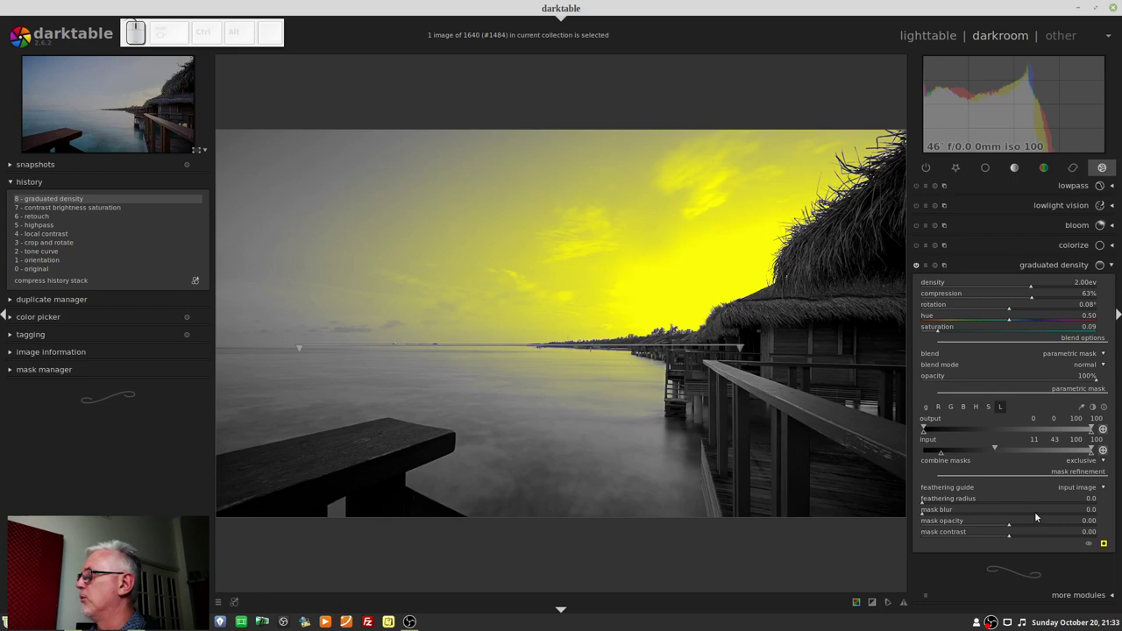
Turn off masking and tilt the gradient line diagonally across the sky to about 44.72°.
{"action": "left_click", "coordinate": [1107, 545]}
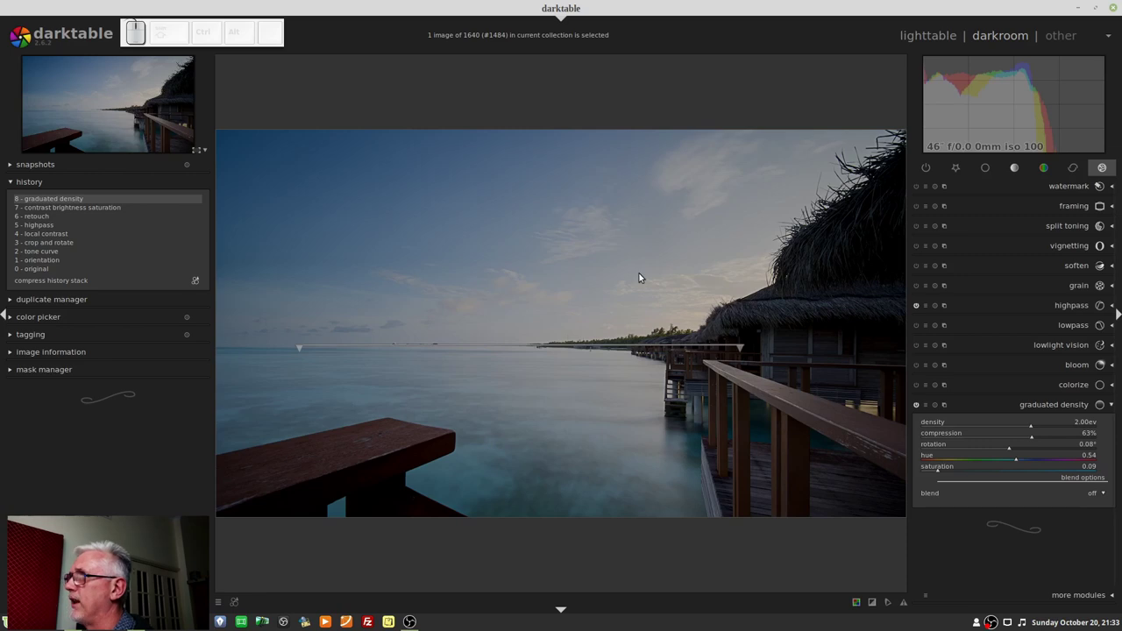
{"action": "left_click_drag", "start_coordinate": [518, 351], "coordinate": [561, 443]}
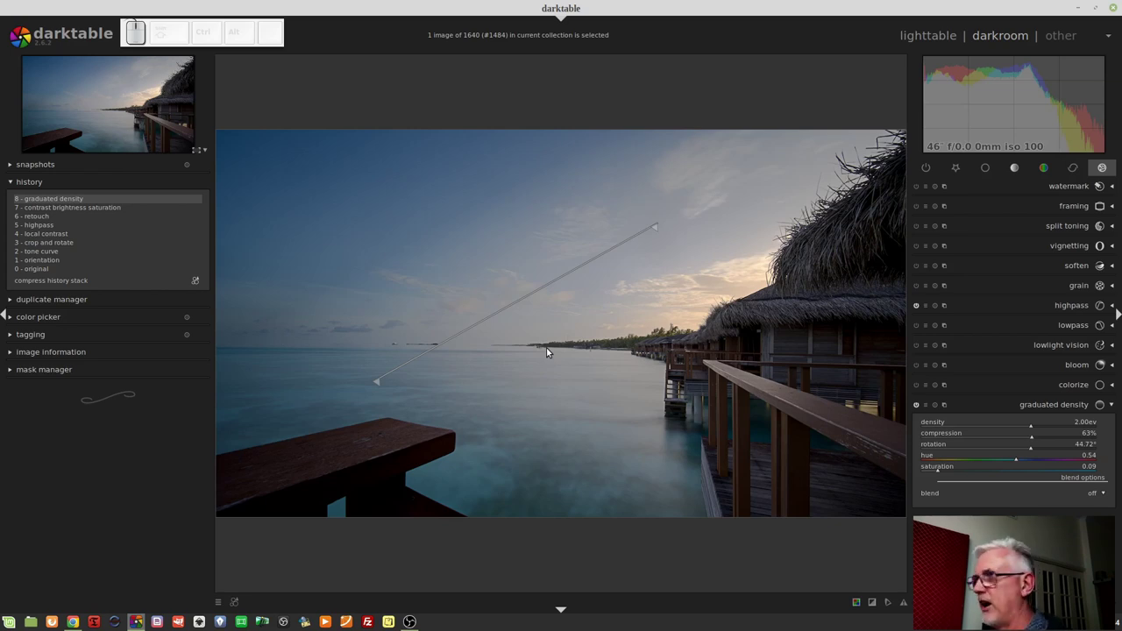
Level the gradient along the horizon at about 0.09° and set density to -2.00 EV.
{"action": "left_click_drag", "start_coordinate": [399, 348], "coordinate": [774, 346]}
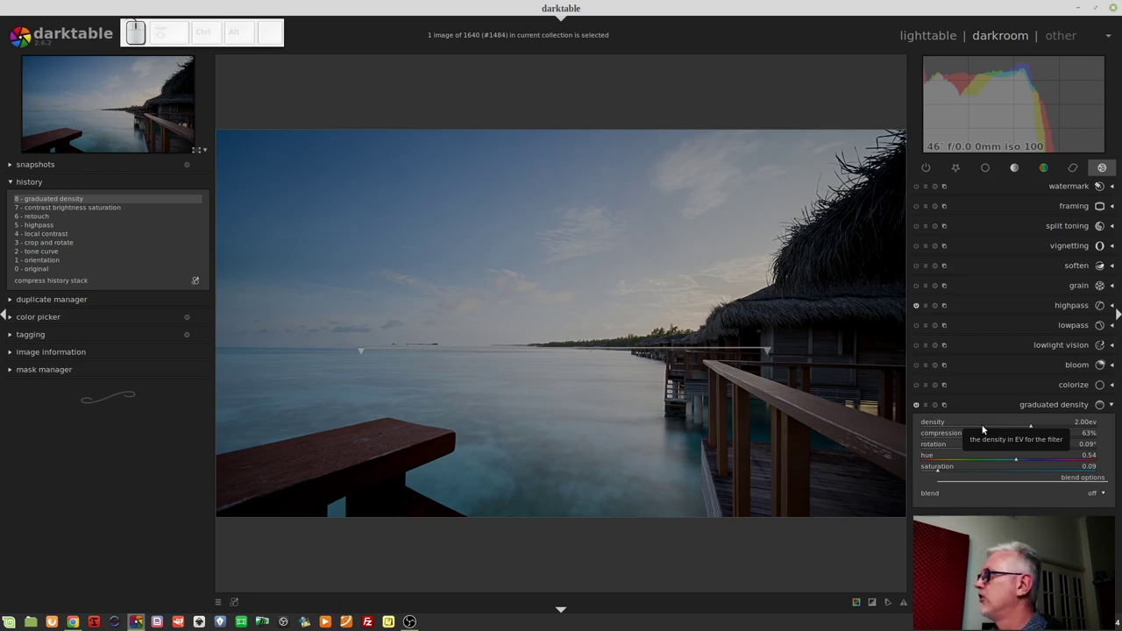
{"action": "left_click", "coordinate": [990, 426]}
{"action": "key", "text": "KP_Subtract"}
{"action": "key", "text": "KP_2"}
{"action": "key", "text": "KP_Enter"}
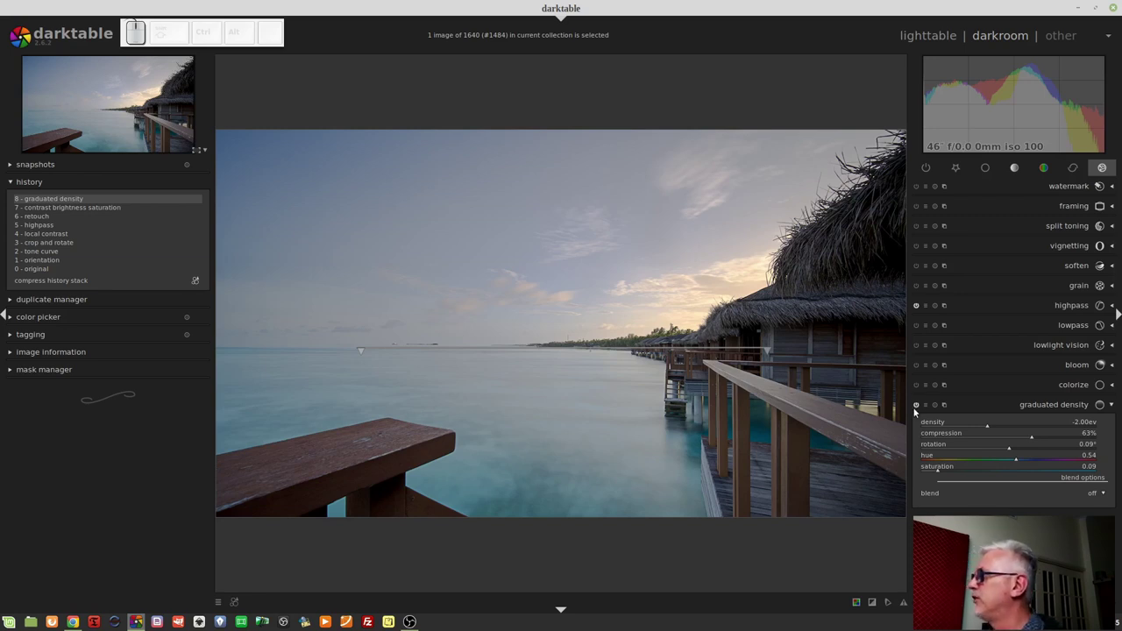
Compare the brightened sky by switching the filter off and back on.
{"action": "left_click", "coordinate": [917, 407]}
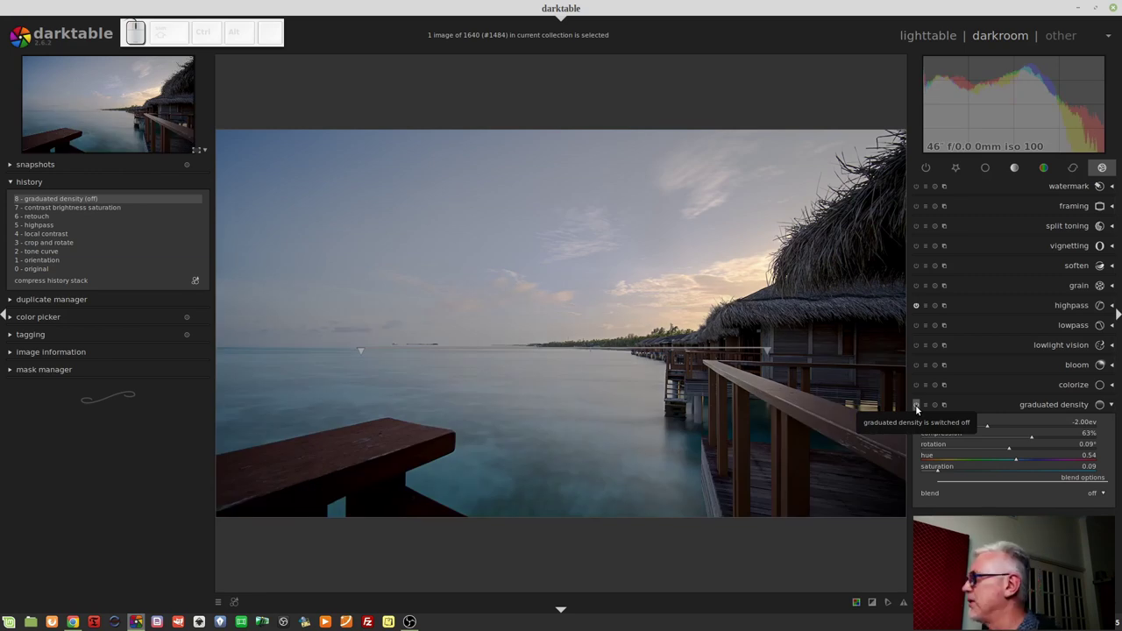
{"action": "left_click", "coordinate": [917, 407]}
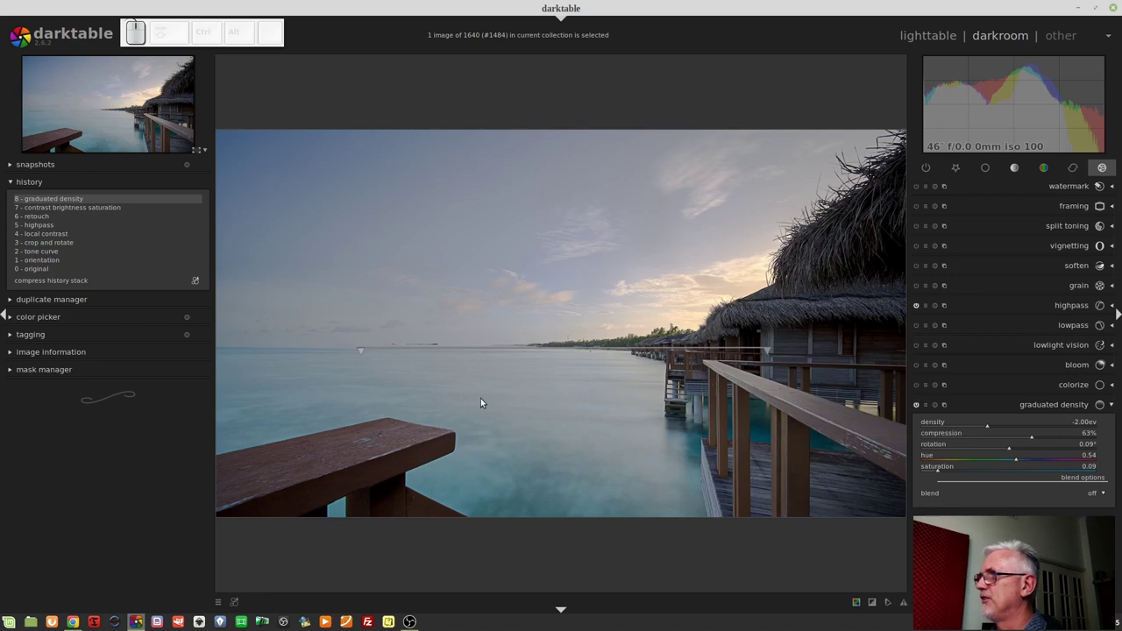